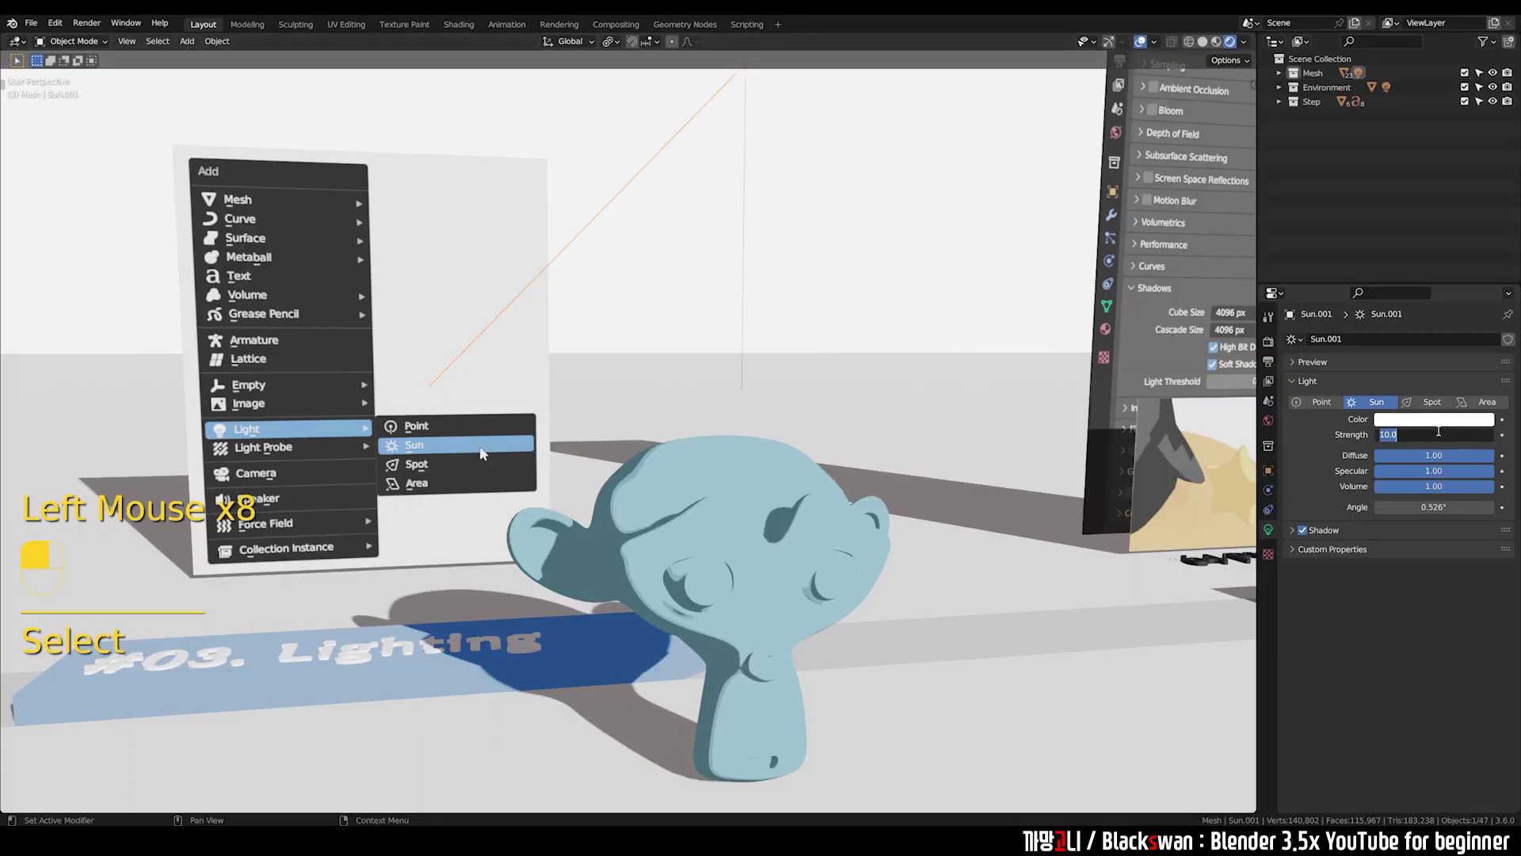
Step: Reduce Sun.001 light Strength to 5 so Suzanne's toon shading is less washed out
middle_click(485, 454)
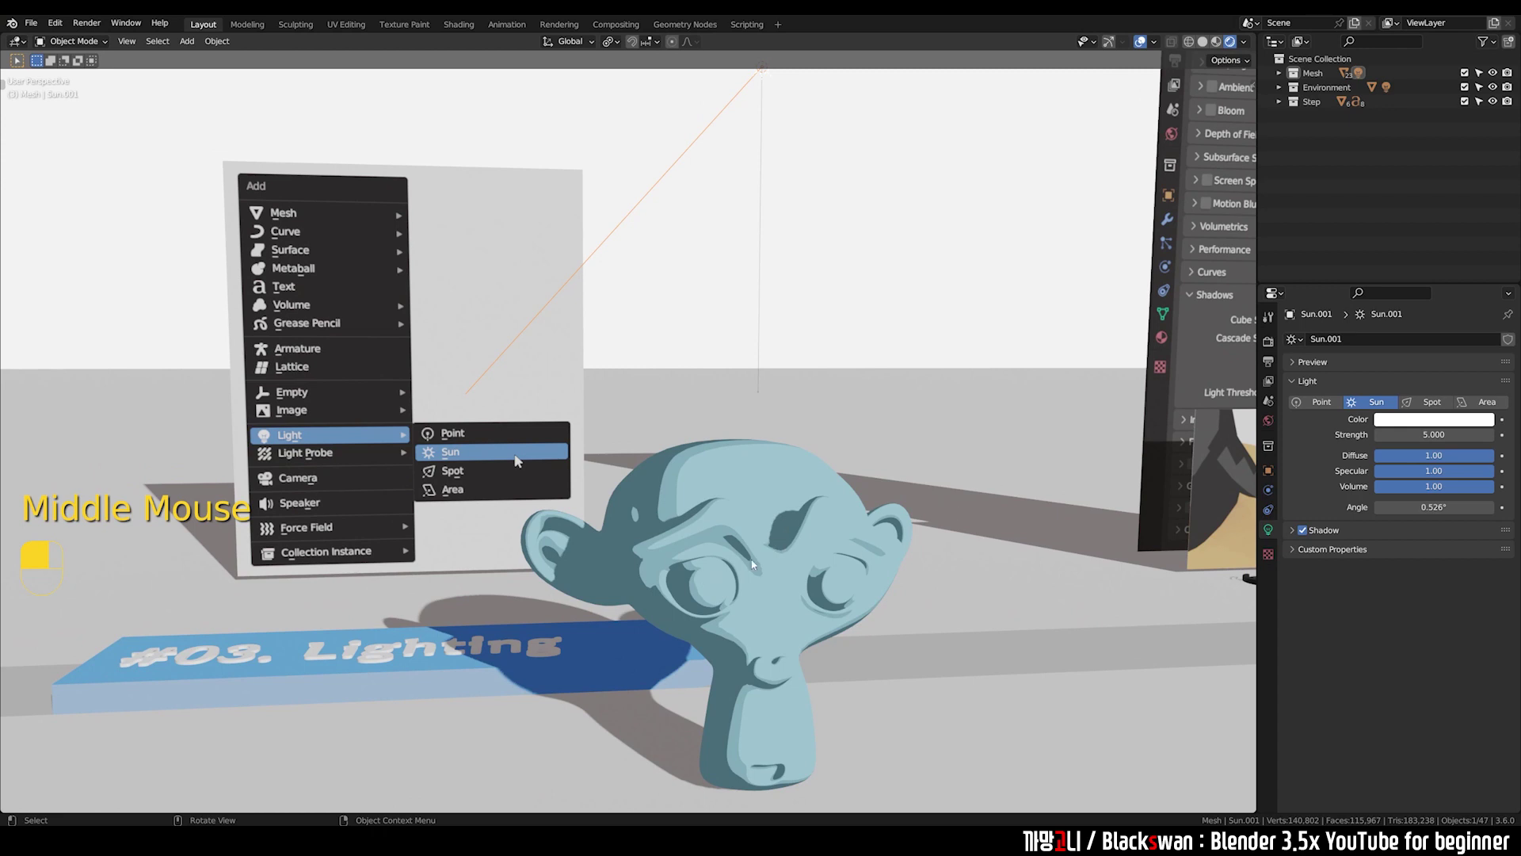
middle_click(520, 461)
click(510, 454)
drag(509, 454, 510, 454)
click(510, 454)
drag(510, 454, 564, 410)
click(564, 410)
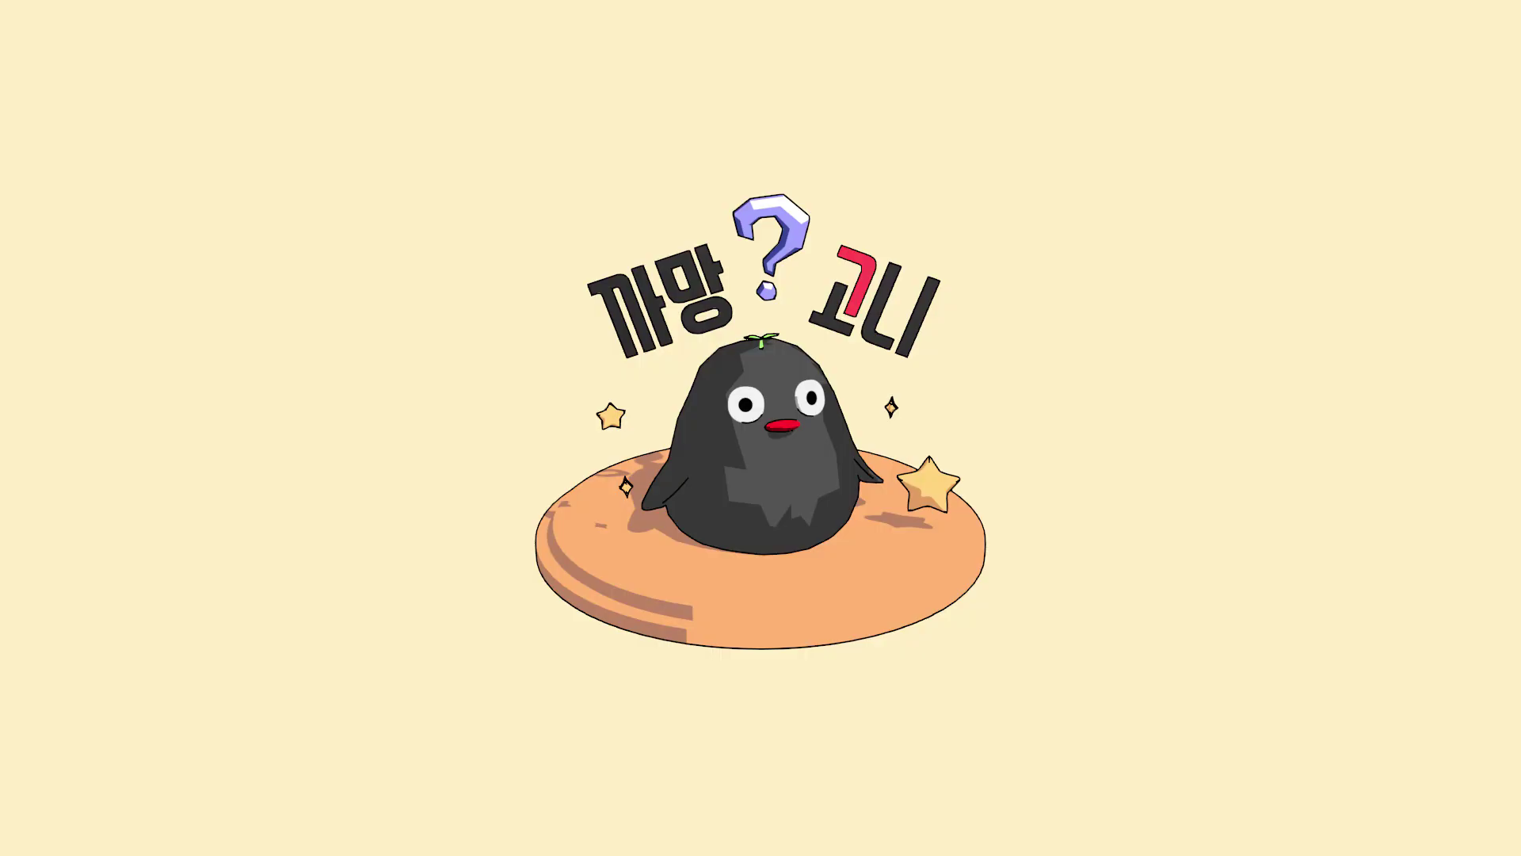